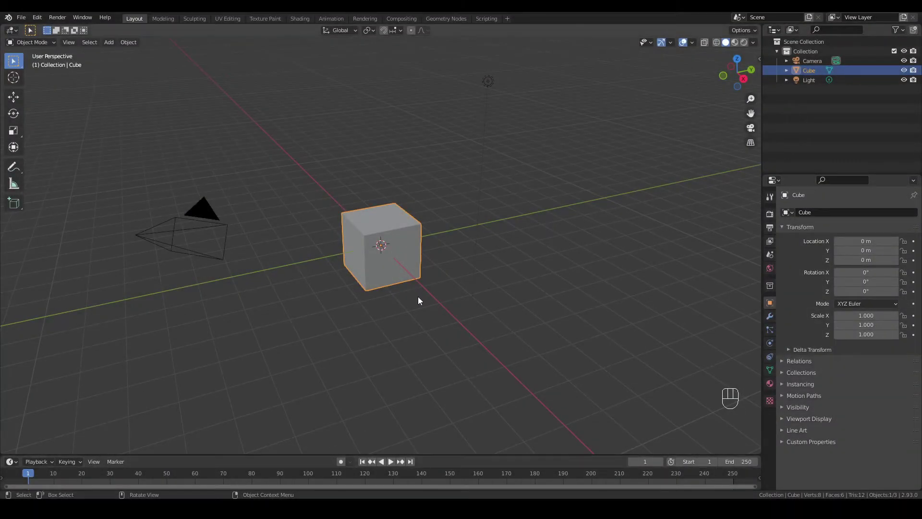
- Delete the default cube and add a plane mesh at the scene origin
{"action": "key", "text": "Delete"}
{"action": "left_click_drag", "start_coordinate": [111, 43], "coordinate": [209, 59]}
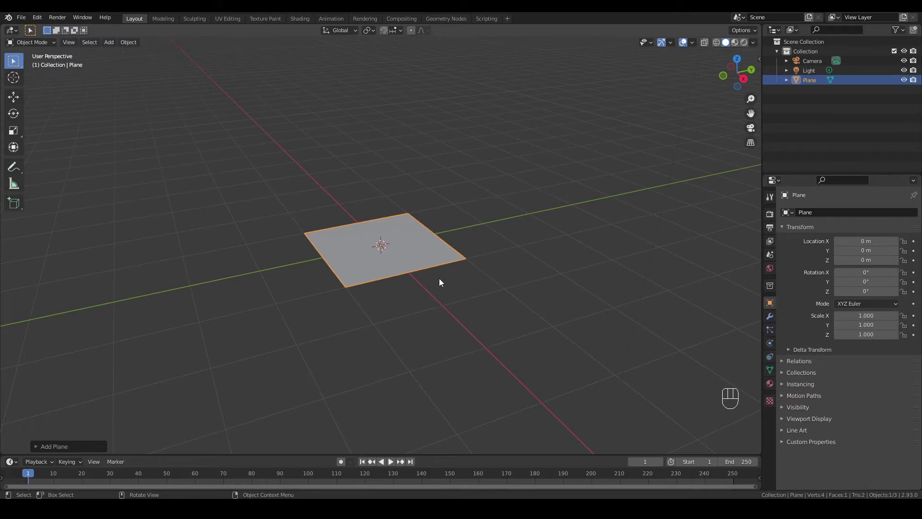
- Rotate the plane 90 degrees about X so it stands upright, viewed from the front
{"action": "key", "text": "r"}
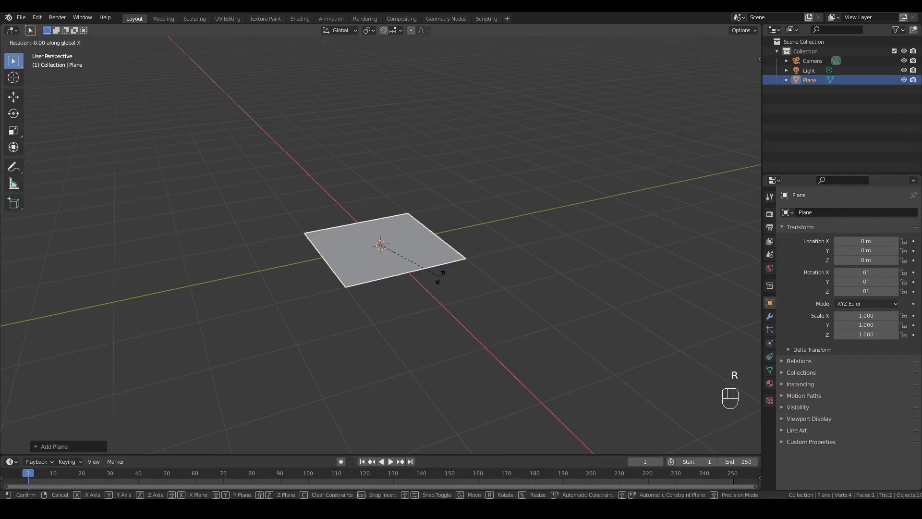
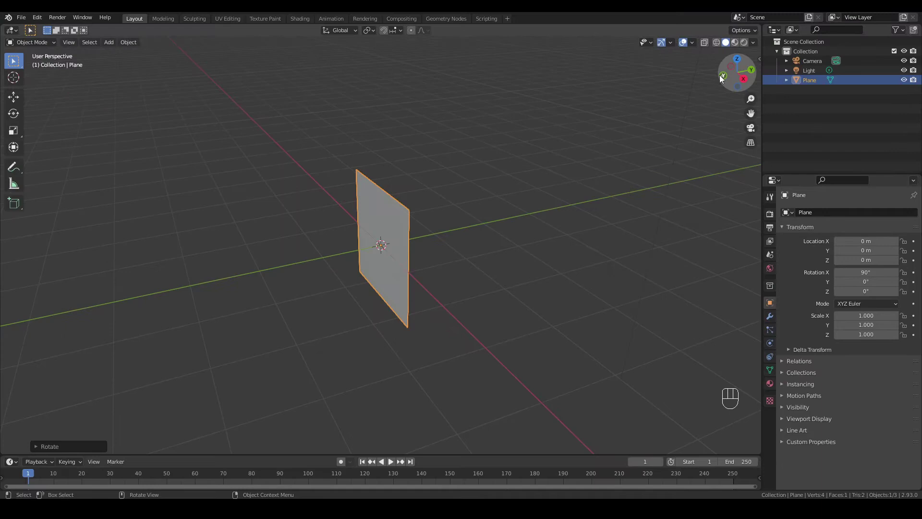
{"action": "left_click", "coordinate": [725, 80]}
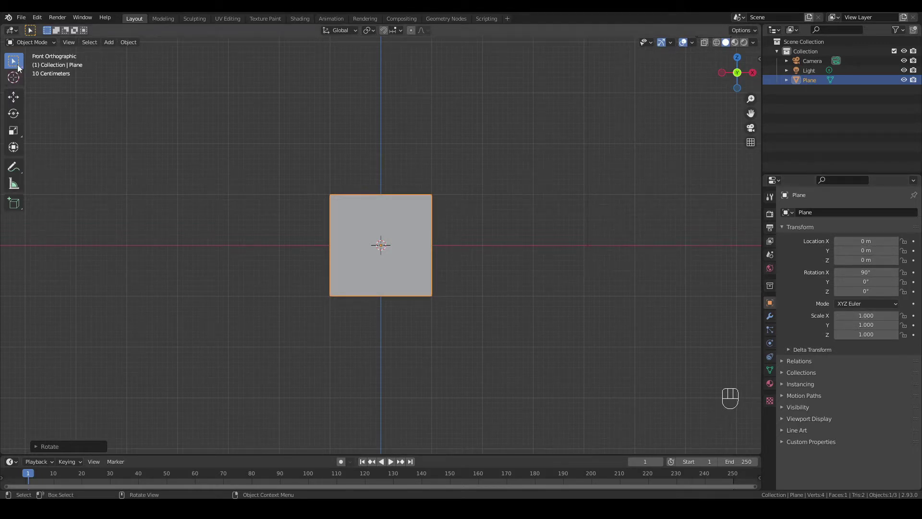
- In Edit Mode, scale the plane up and stretch it five times wider along X
{"action": "left_click_drag", "start_coordinate": [39, 42], "coordinate": [37, 72]}
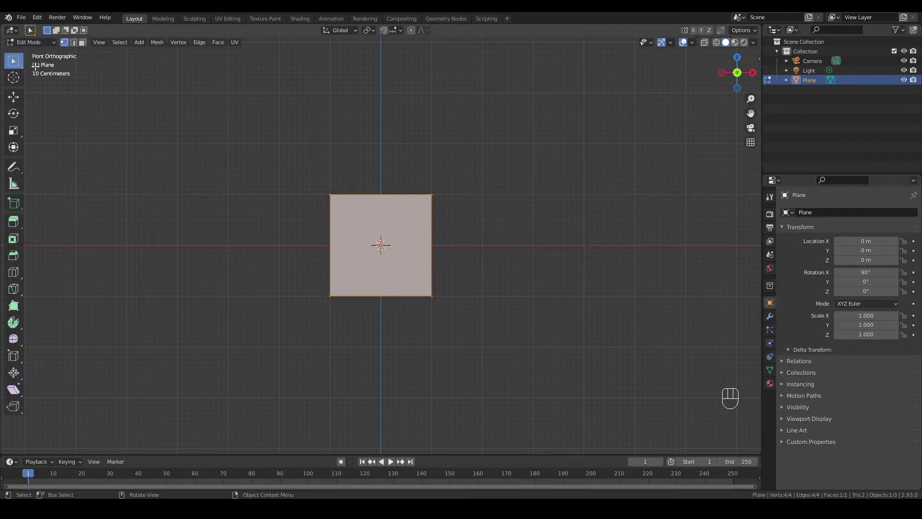
{"action": "key", "text": "s"}
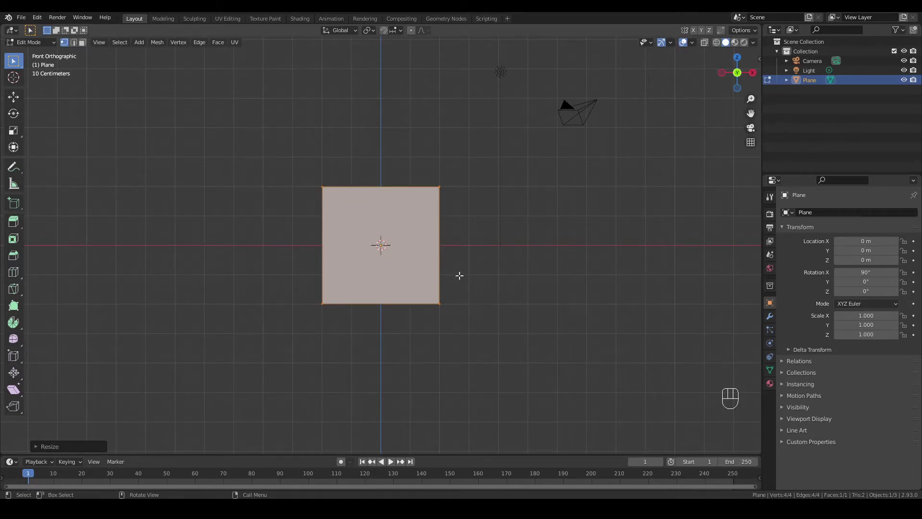
{"action": "key", "text": "s"}
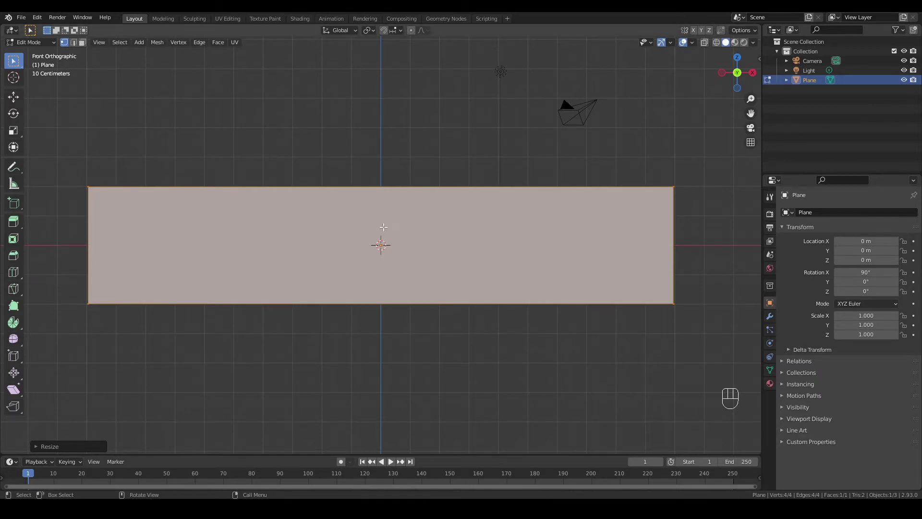
- Add a loop cut with 4 cuts making five panels, and select the leftmost face
{"action": "key", "text": "ctrl+r"}
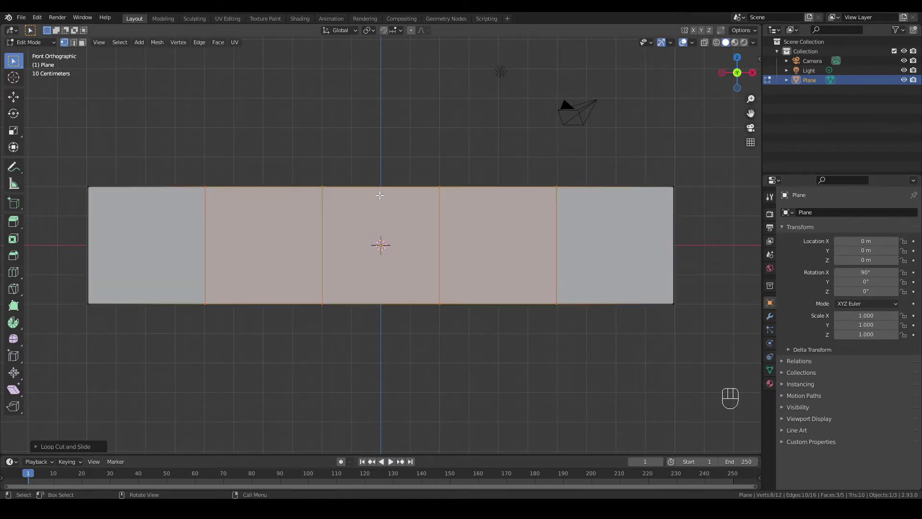
{"action": "left_click", "coordinate": [86, 48]}
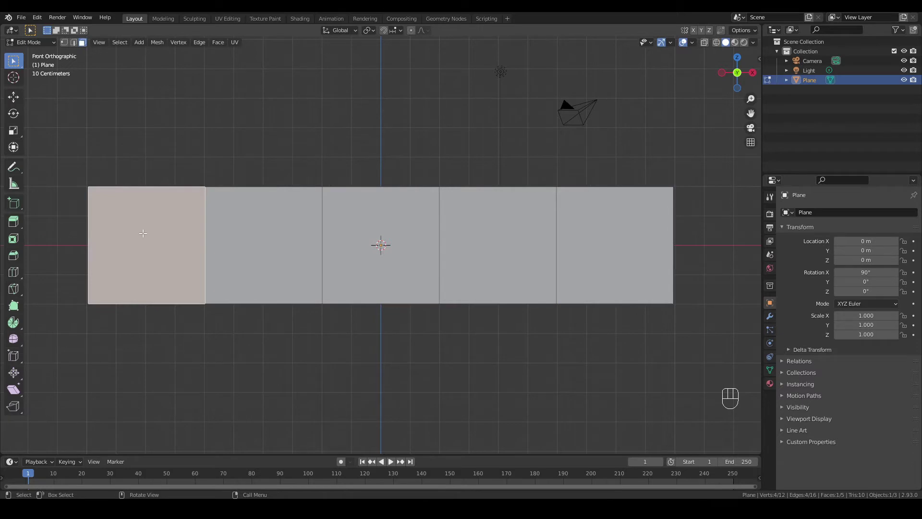
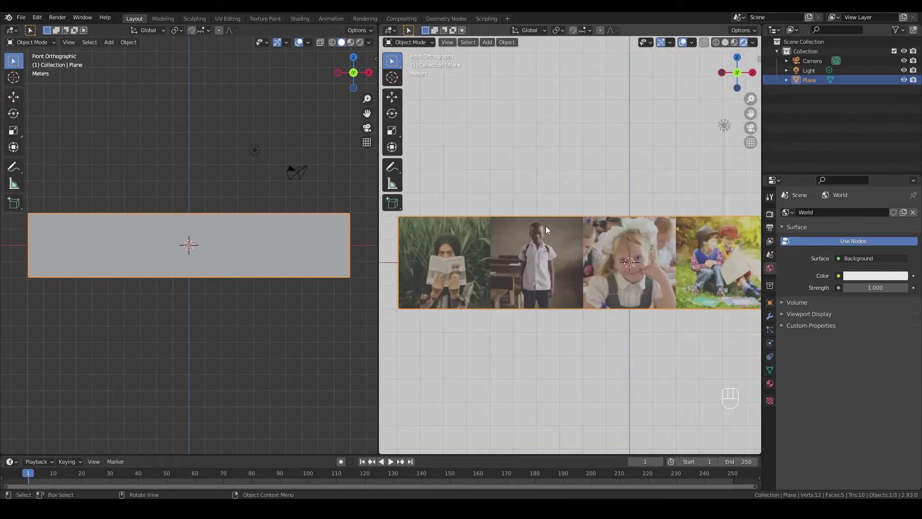
- Set the second viewport to look through the scene camera
{"action": "key", "text": "ctrl+alt+KP_0"}
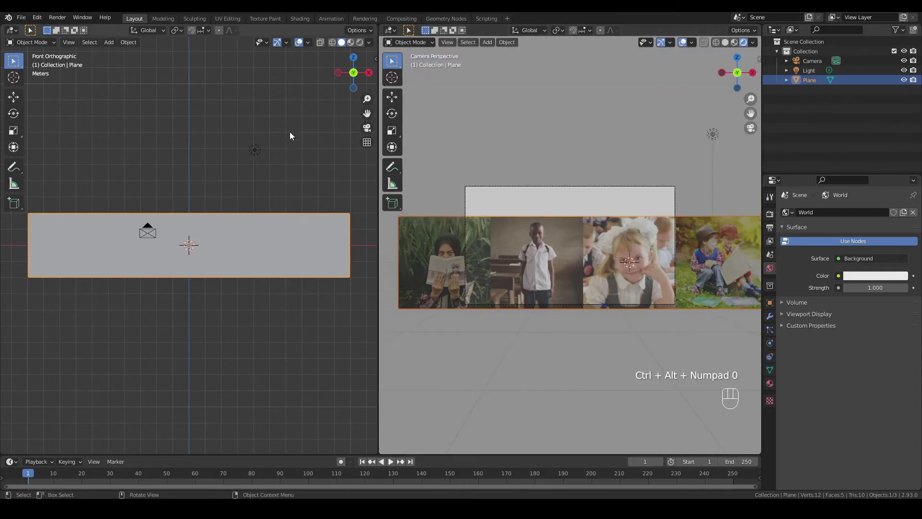
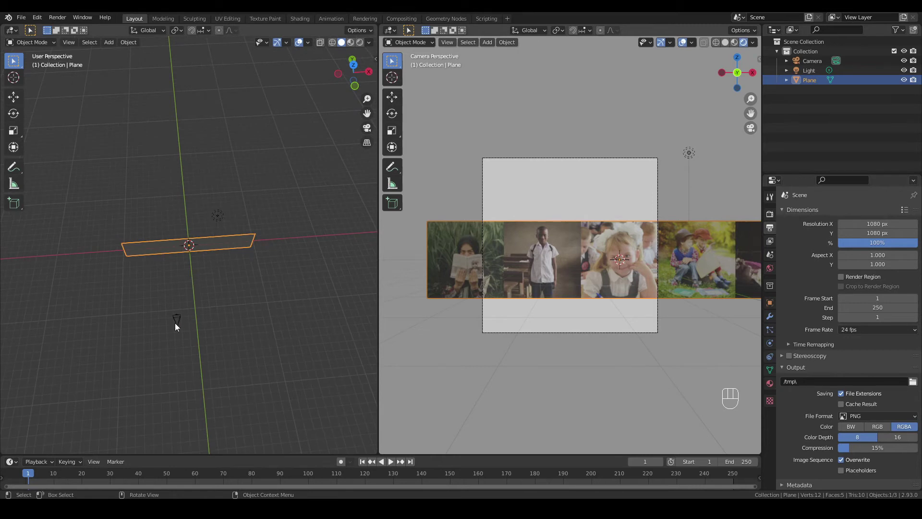
- Select the camera in the outliner to reposition it before the first photo
{"action": "left_click", "coordinate": [12, 97]}
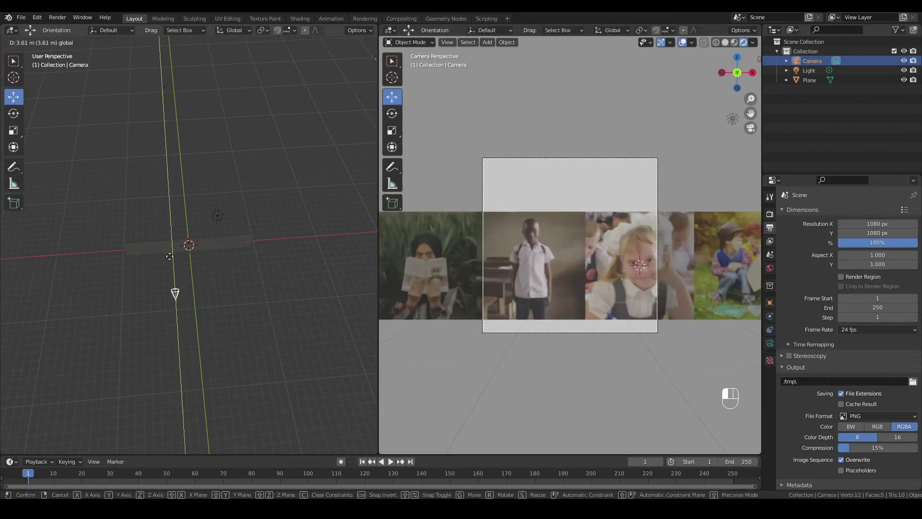
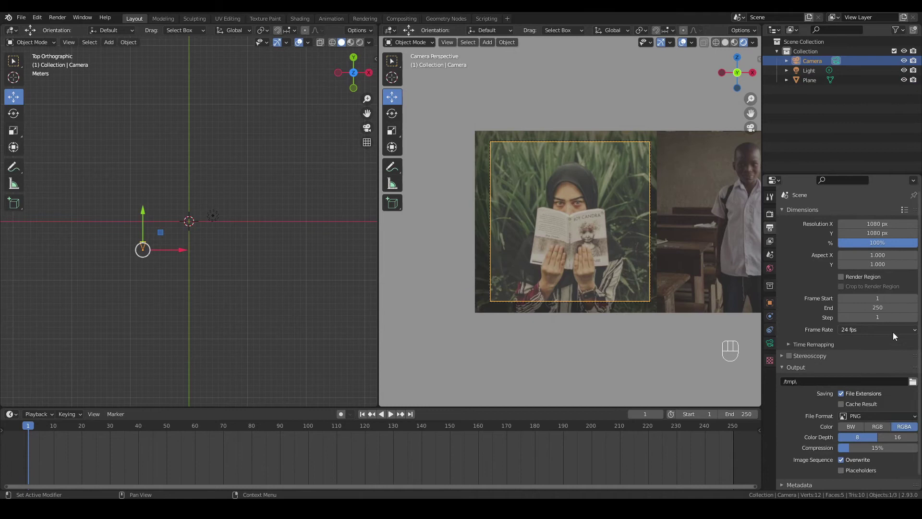
- Keyframe camera location on photo one at frame 30 and photo two at frame 45
{"action": "left_click_drag", "start_coordinate": [897, 336], "coordinate": [867, 383]}
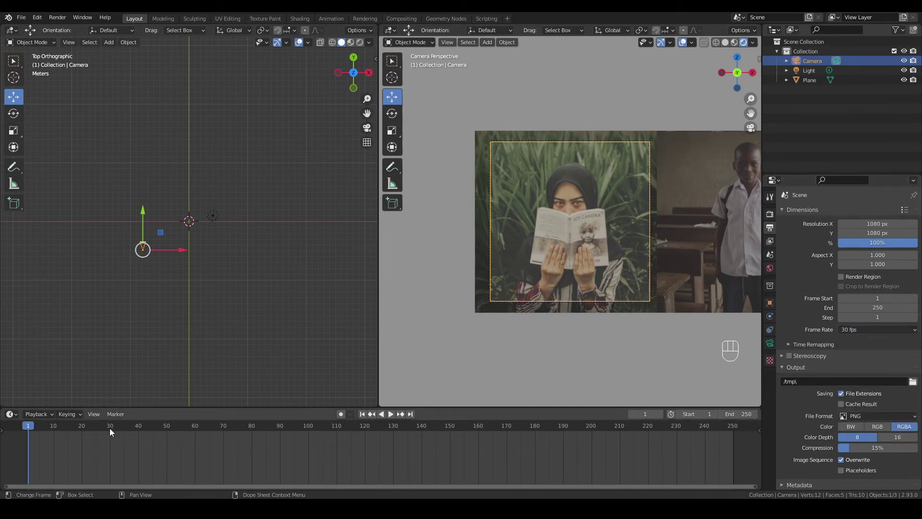
{"action": "left_click", "coordinate": [114, 430]}
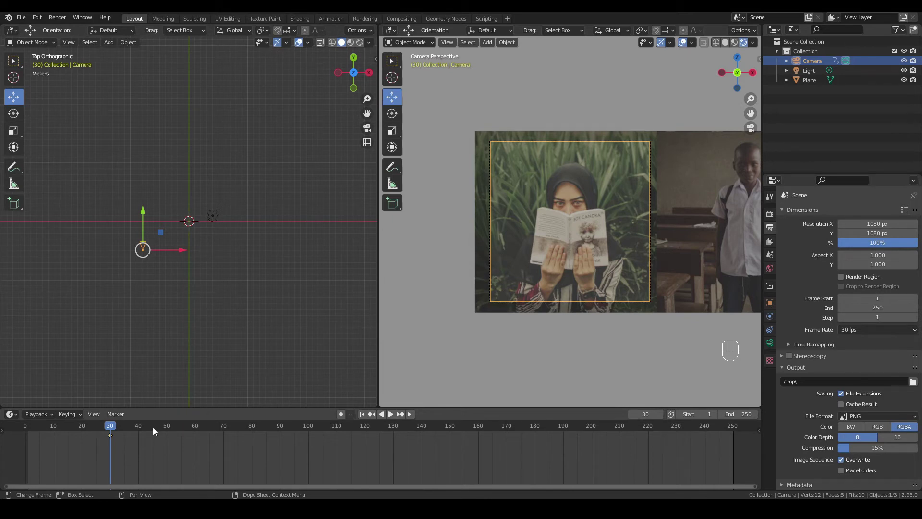
{"action": "left_click", "coordinate": [154, 432]}
{"action": "left_click_drag", "start_coordinate": [181, 247], "coordinate": [287, 226]}
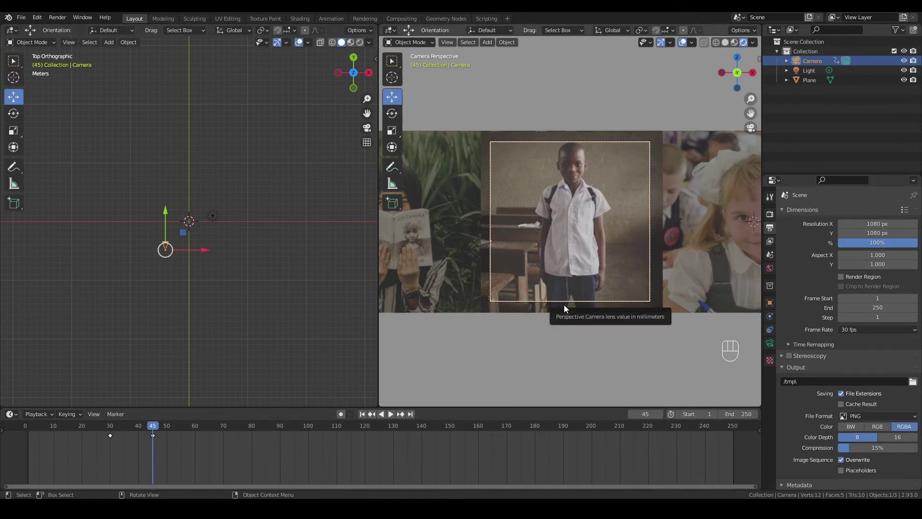
{"action": "left_click", "coordinate": [155, 440]}
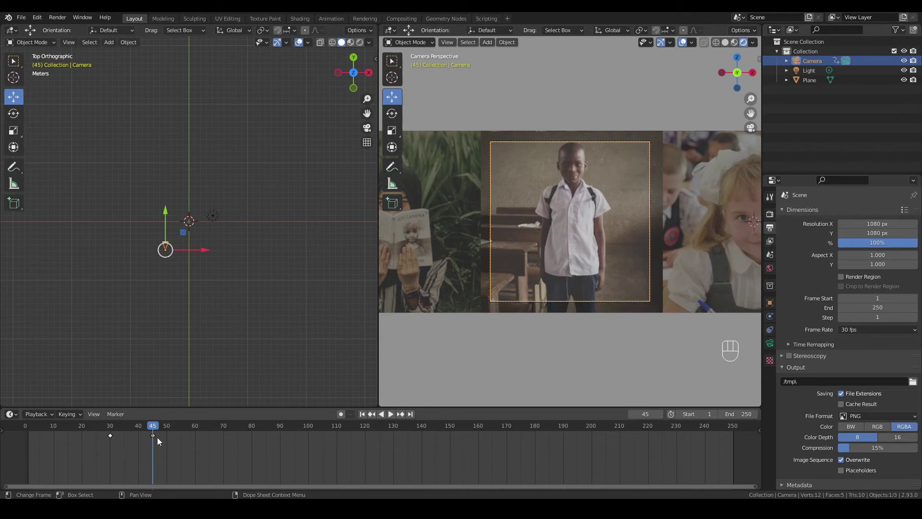
- Hold the frame 45 key to frame 75, then keyframe the camera on the third photo at frame 90
{"action": "key", "text": "shift+d"}
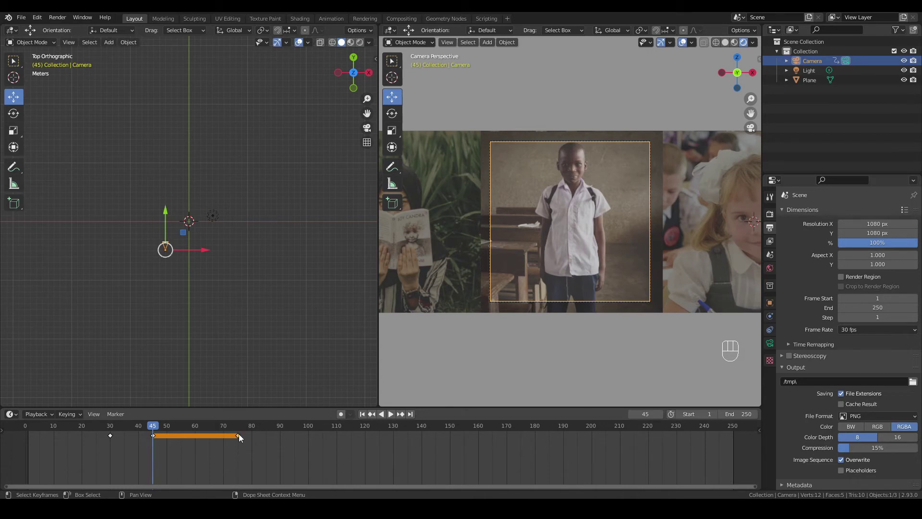
{"action": "left_click", "coordinate": [242, 430]}
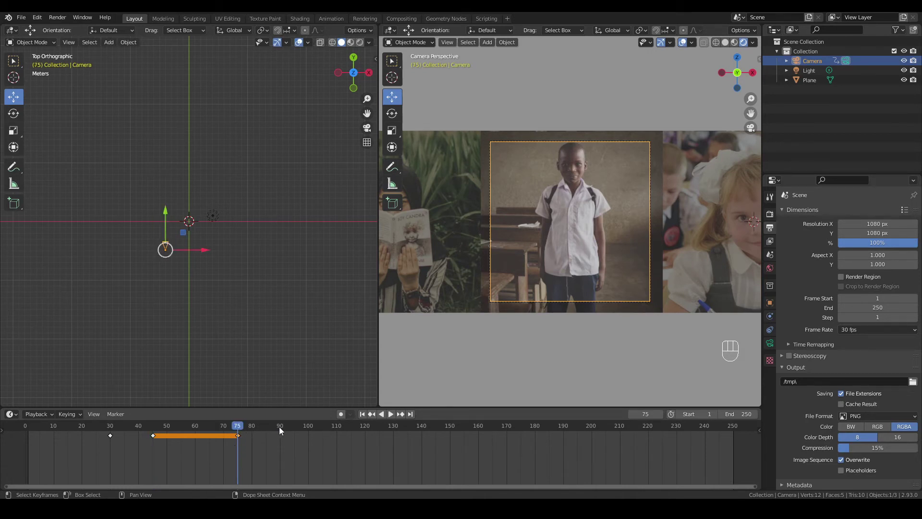
{"action": "left_click", "coordinate": [282, 430]}
{"action": "left_click_drag", "start_coordinate": [203, 255], "coordinate": [229, 256]}
{"action": "key", "text": "i"}
{"action": "key", "text": "shift+d"}
{"action": "left_click", "coordinate": [284, 438]}
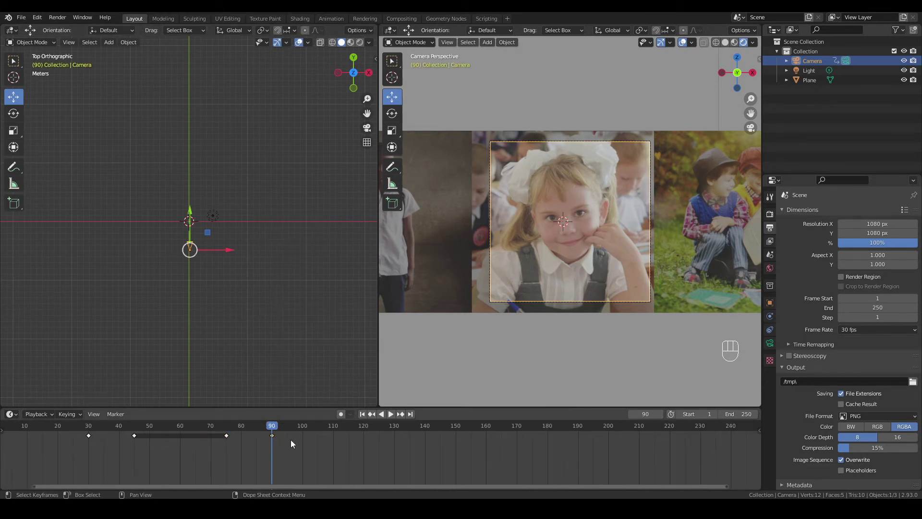
- Duplicate the newest camera keyframes and shift them later to extend the animation
{"action": "key", "text": "shift+d"}
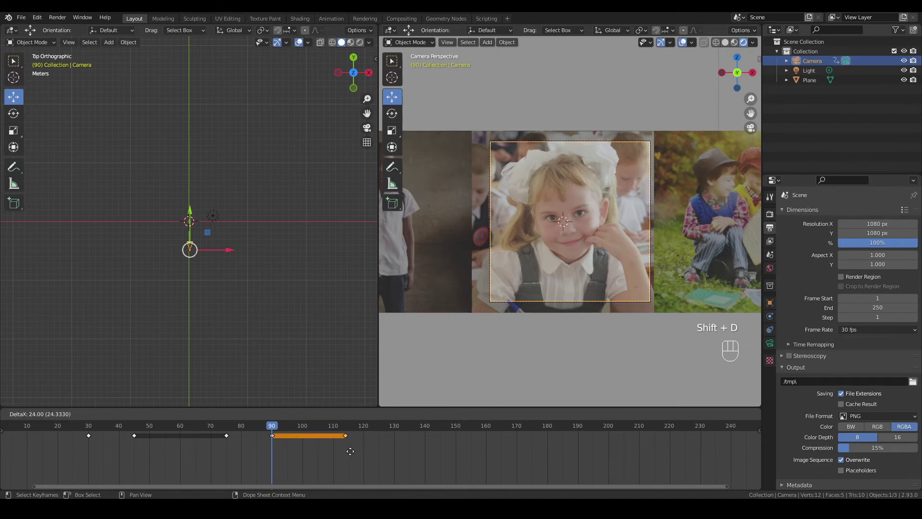
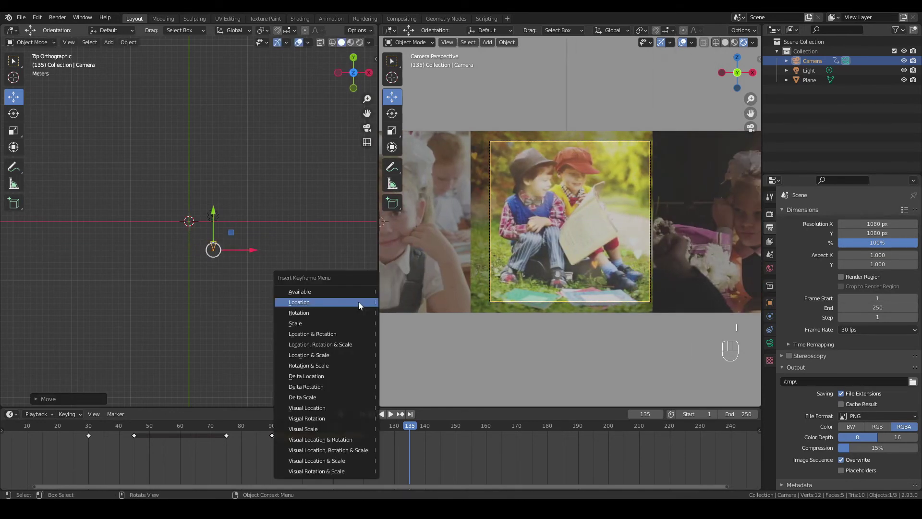
{"action": "left_click_drag", "start_coordinate": [399, 455], "coordinate": [423, 446]}
{"action": "key", "text": "shift+d"}
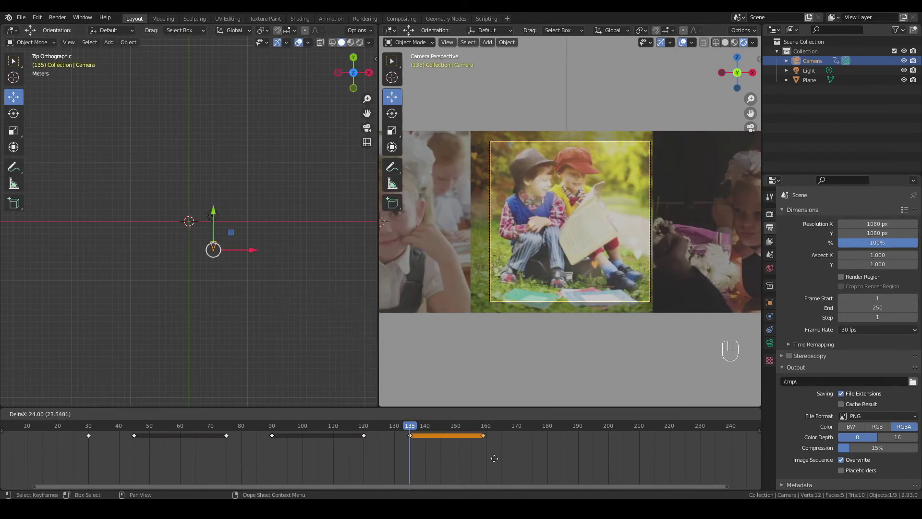
{"action": "left_click", "coordinate": [505, 429]}
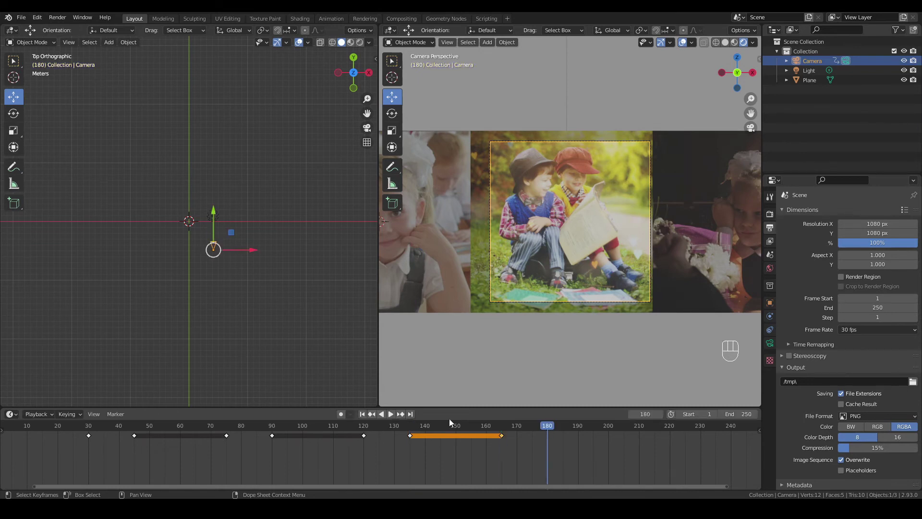
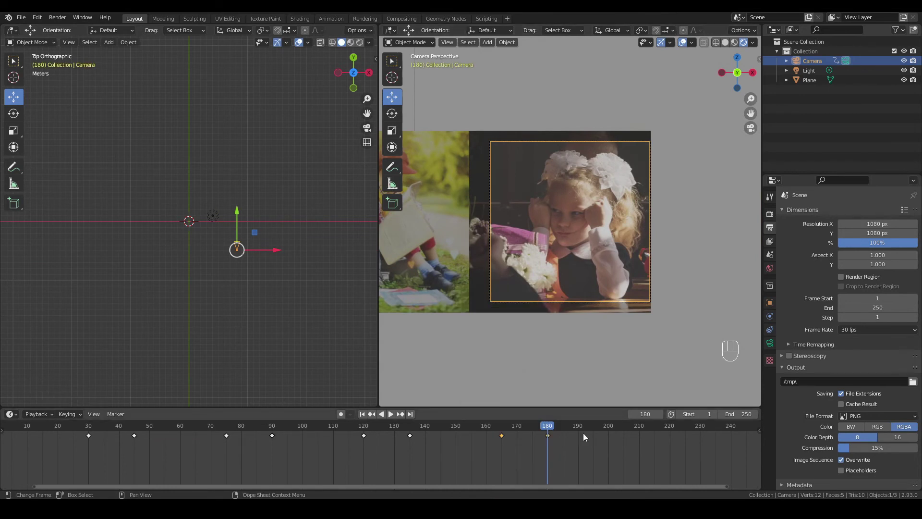
- Rearrange the Dope Sheet keys so the camera frames the last photo at 180 and holds to 210
{"action": "left_click", "coordinate": [627, 431]}
{"action": "left_click_drag", "start_coordinate": [596, 438], "coordinate": [575, 439]}
{"action": "left_click", "coordinate": [551, 439]}
{"action": "key", "text": "shift+d"}
{"action": "left_click", "coordinate": [532, 429]}
{"action": "left_click", "coordinate": [487, 433]}
{"action": "left_click_drag", "start_coordinate": [530, 464], "coordinate": [542, 440]}
{"action": "left_click_drag", "start_coordinate": [550, 443], "coordinate": [647, 438]}
{"action": "key", "text": "Delete"}
{"action": "left_click", "coordinate": [550, 430]}
{"action": "left_click", "coordinate": [256, 252]}
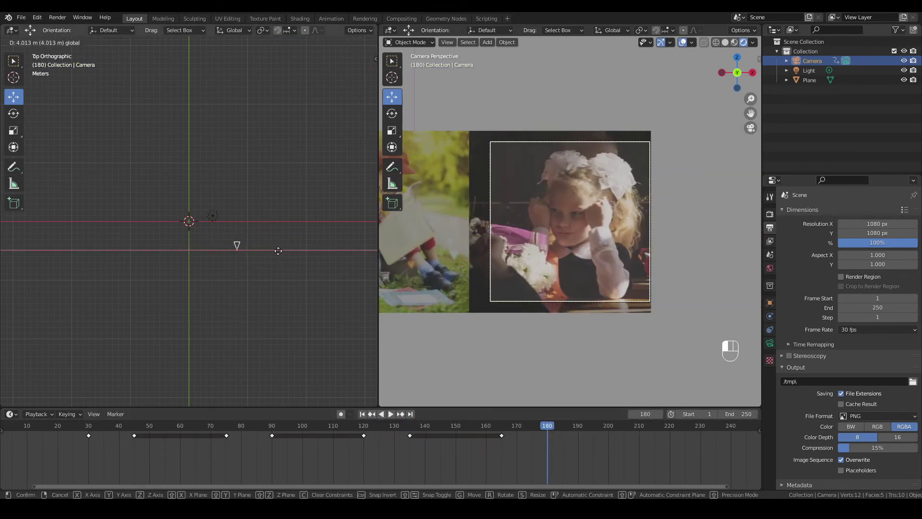
{"action": "key", "text": "ctrl+z"}
{"action": "left_click", "coordinate": [641, 432]}
{"action": "key", "text": "shift+d"}
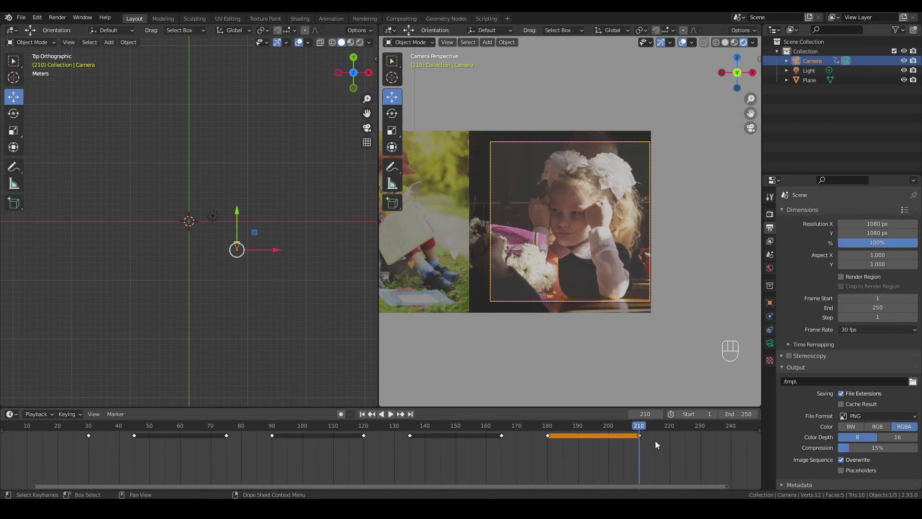
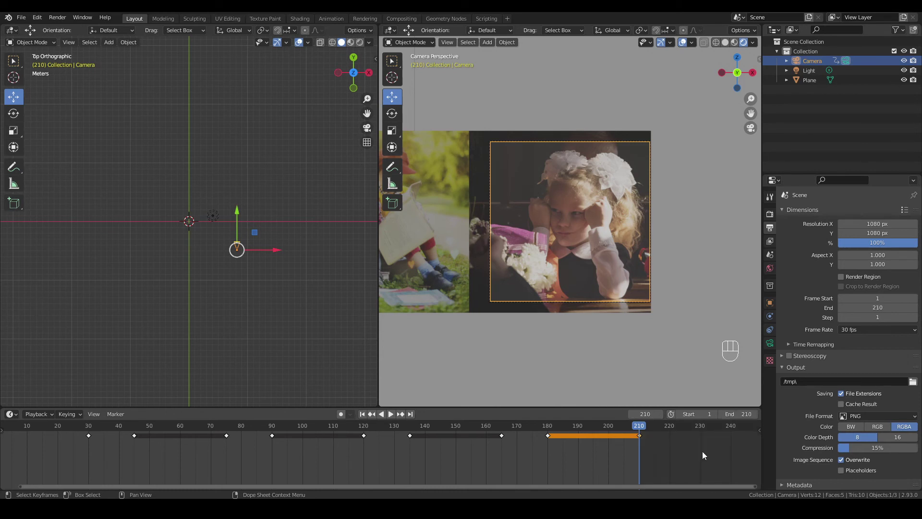
{"action": "left_click", "coordinate": [365, 417]}
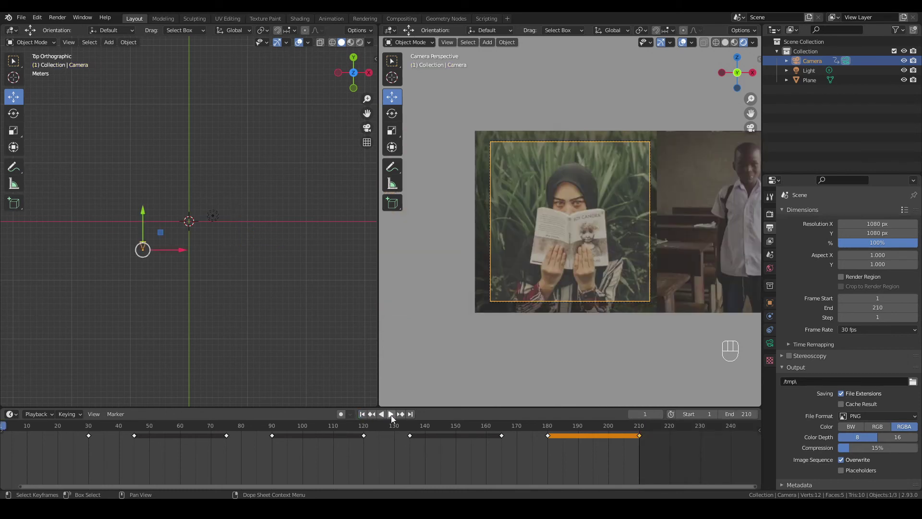
{"action": "left_click", "coordinate": [395, 418]}
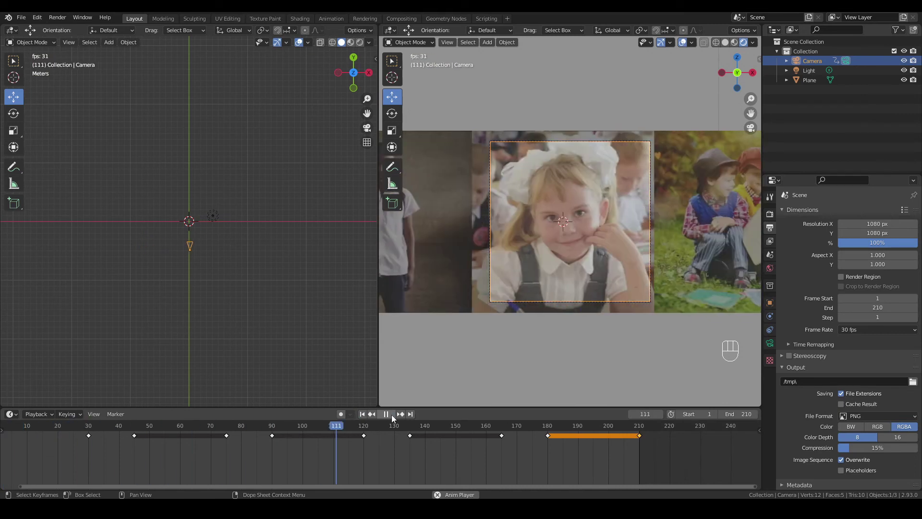
{"action": "left_click", "coordinate": [395, 418]}
{"action": "left_click_drag", "start_coordinate": [440, 490], "coordinate": [330, 486]}
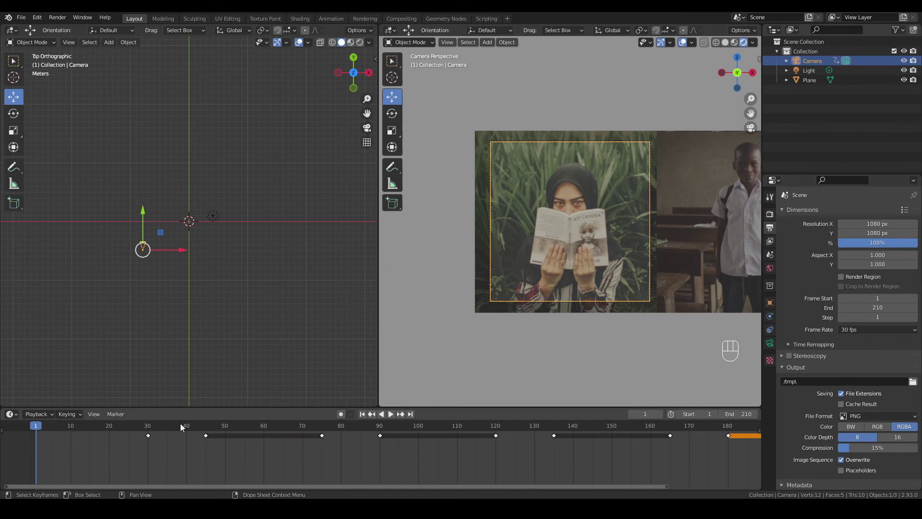
{"action": "left_click", "coordinate": [184, 427]}
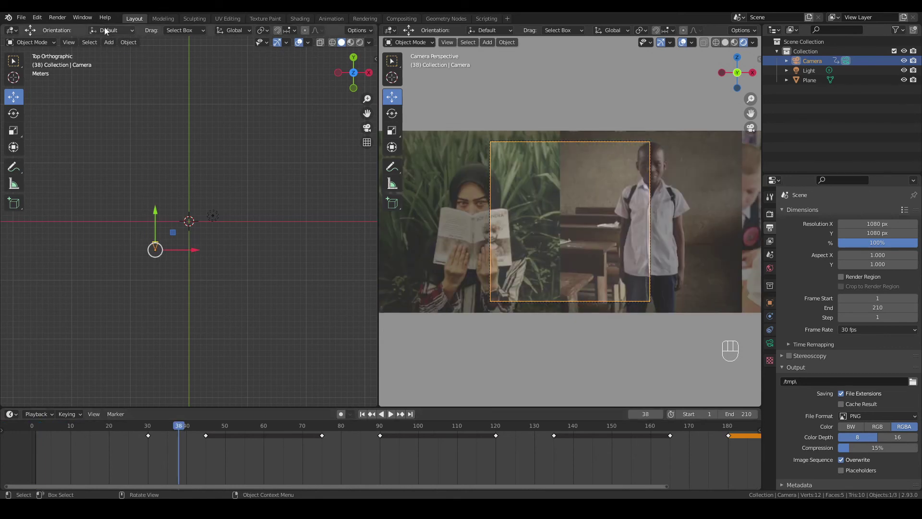
- Test-render frame 38, then adjust the Motion Blur Shutter value to 1.00
{"action": "left_click_drag", "start_coordinate": [61, 24], "coordinate": [60, 34]}
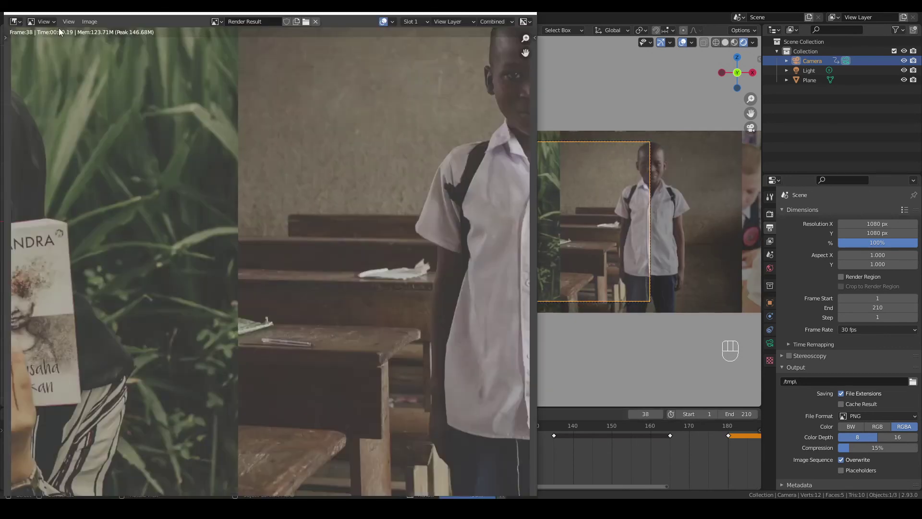
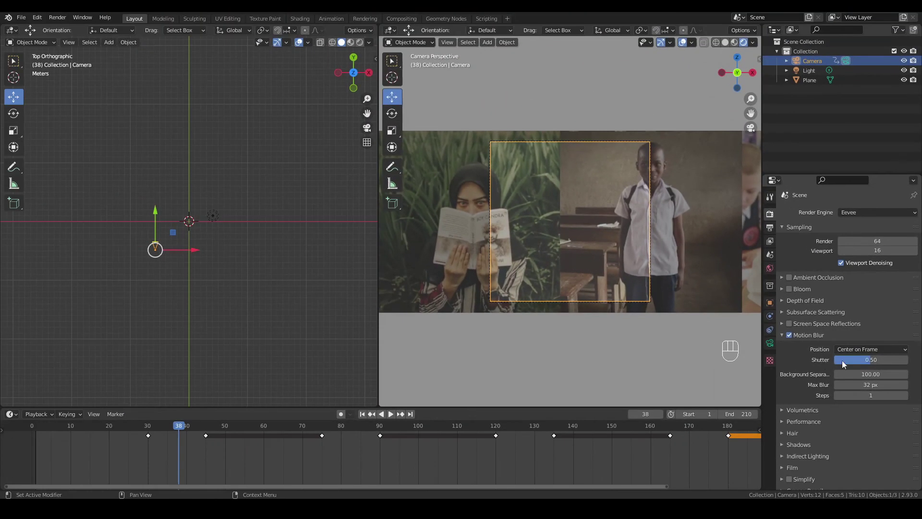
{"action": "left_click_drag", "start_coordinate": [872, 364], "coordinate": [862, 366]}
{"action": "left_click_drag", "start_coordinate": [60, 20], "coordinate": [60, 34]}
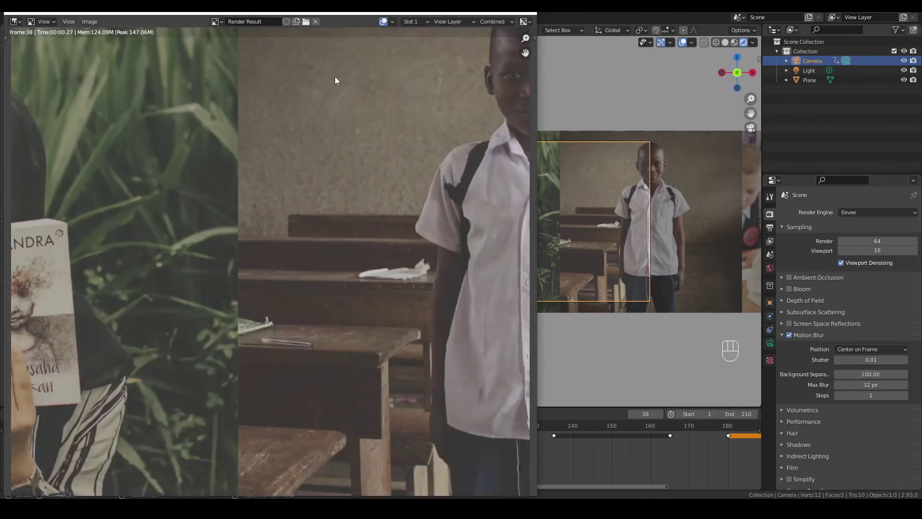
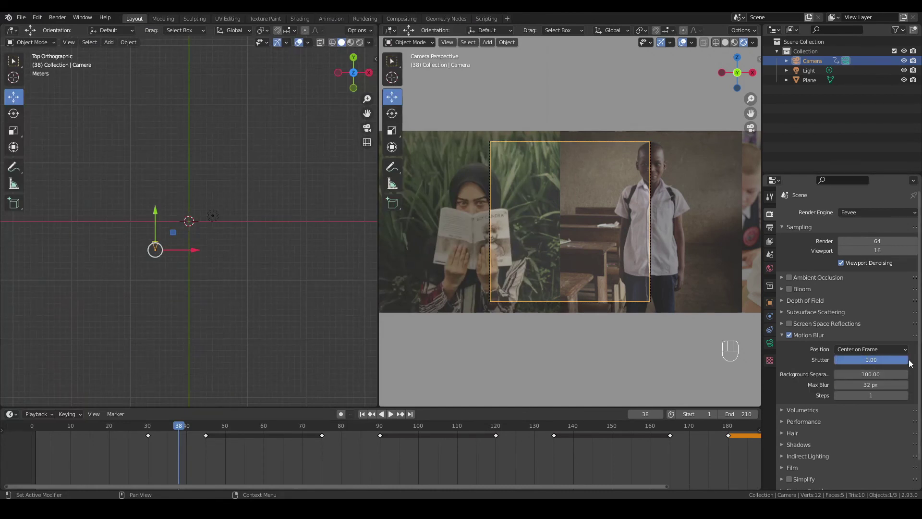
- Re-render the frame to check the motion blur, then show Output Properties
{"action": "left_click", "coordinate": [65, 25]}
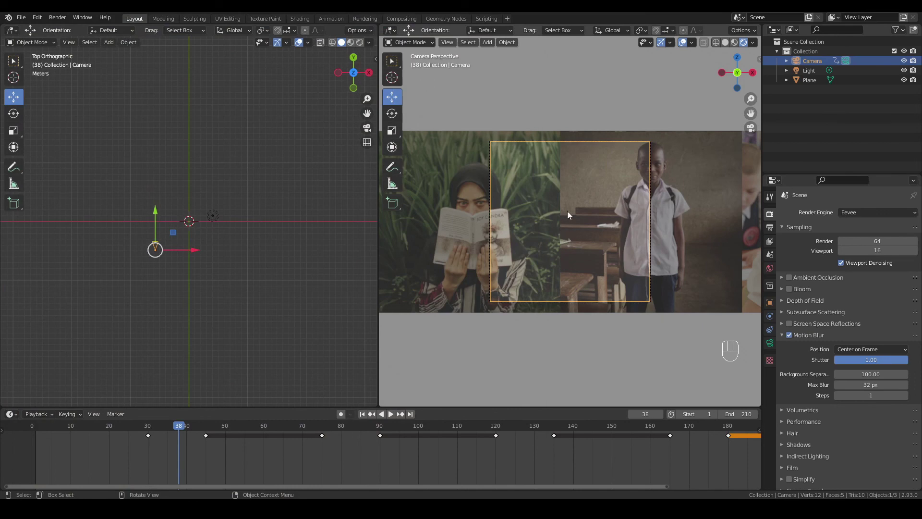
{"action": "left_click_drag", "start_coordinate": [62, 24], "coordinate": [64, 30]}
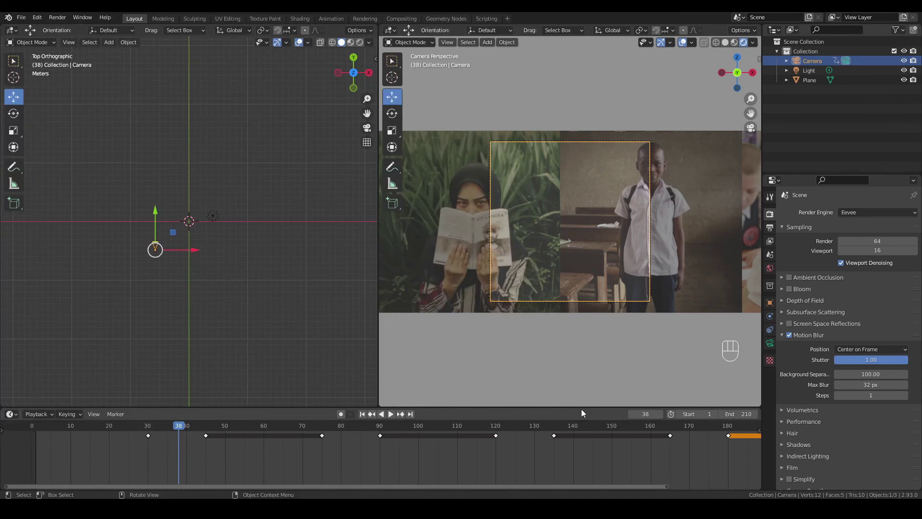
{"action": "left_click", "coordinate": [771, 233]}
- Save renders to the slideshow folder as FFmpeg video in an MPEG-4 container
{"action": "left_click", "coordinate": [915, 387]}
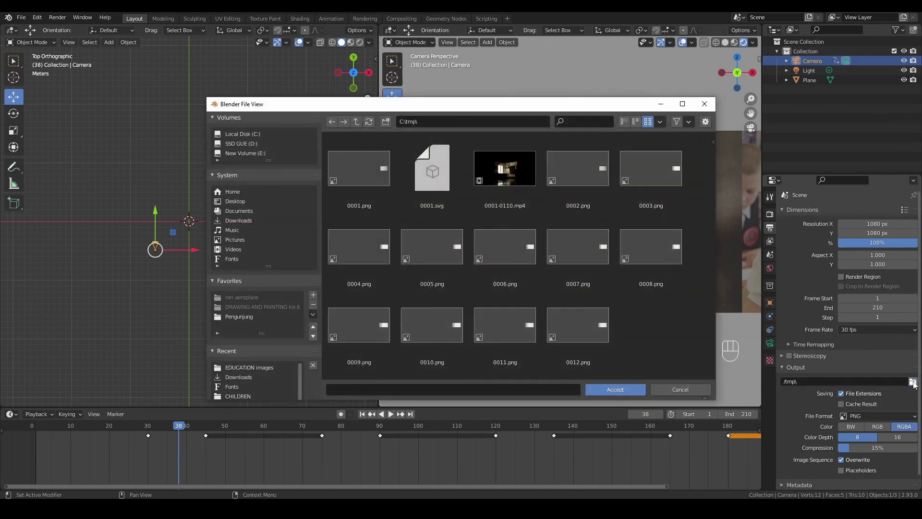
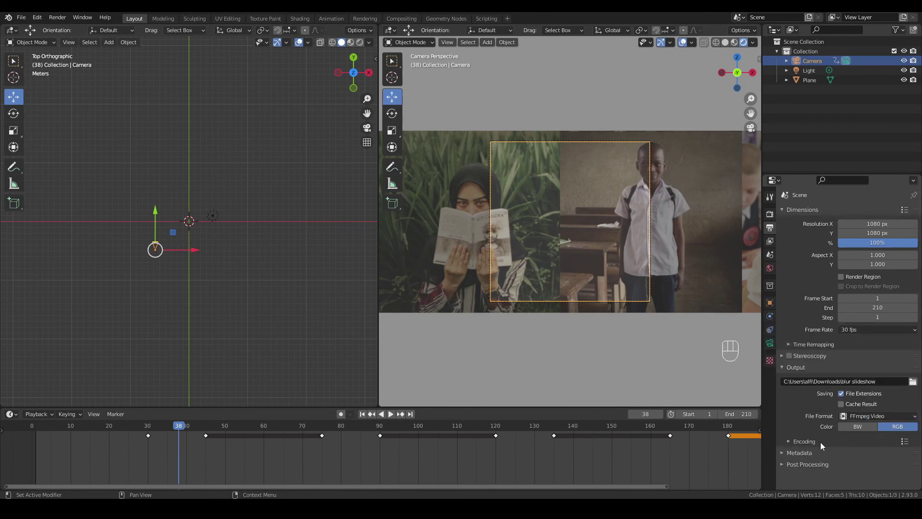
{"action": "left_click", "coordinate": [804, 442]}
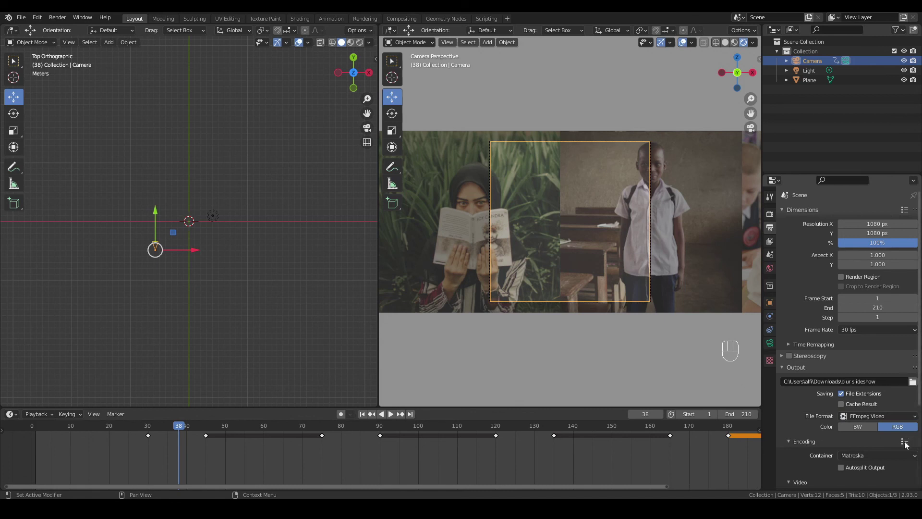
{"action": "left_click_drag", "start_coordinate": [909, 445], "coordinate": [794, 405]}
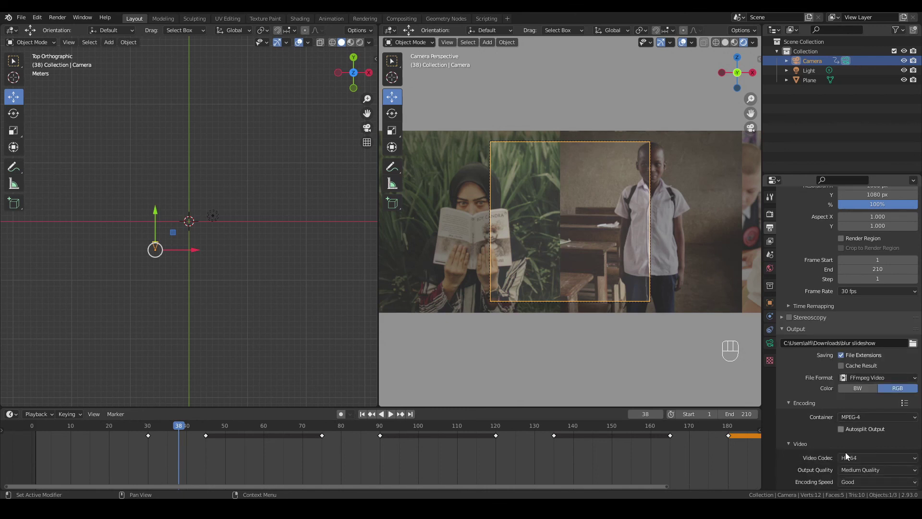